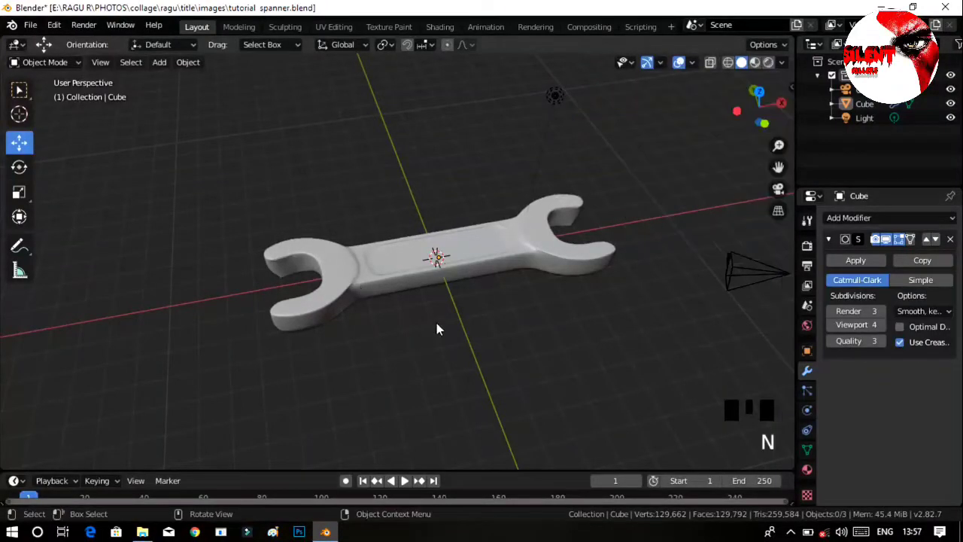
Add a new Text object to the spanner scene via Shift+A
left_click_drag(441, 353, 389, 341)
key("shift+a")
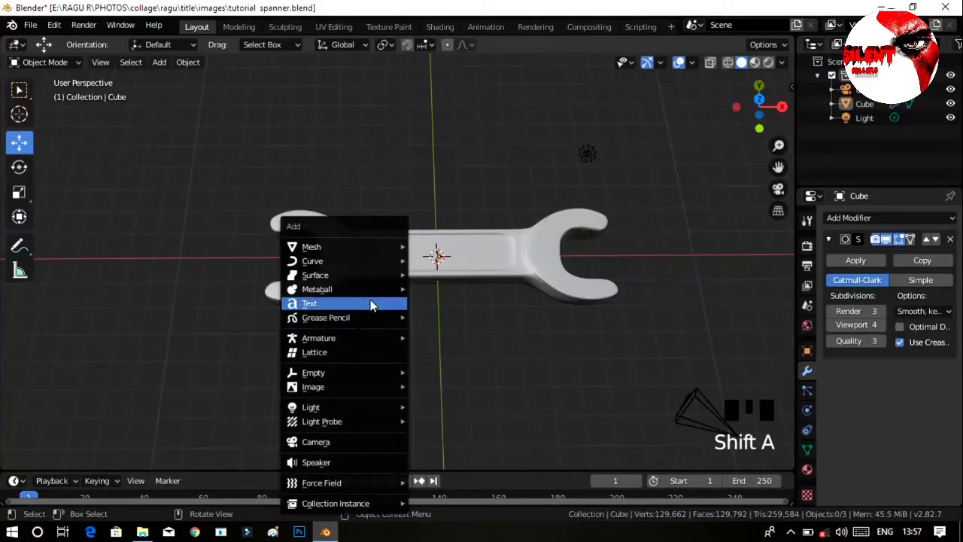
left_click_drag(488, 331, 526, 384)
Enter edit mode on the text and delete its default characters
key("Tab")
key("BackSpace")
key("BackSpace")
key("BackSpace")
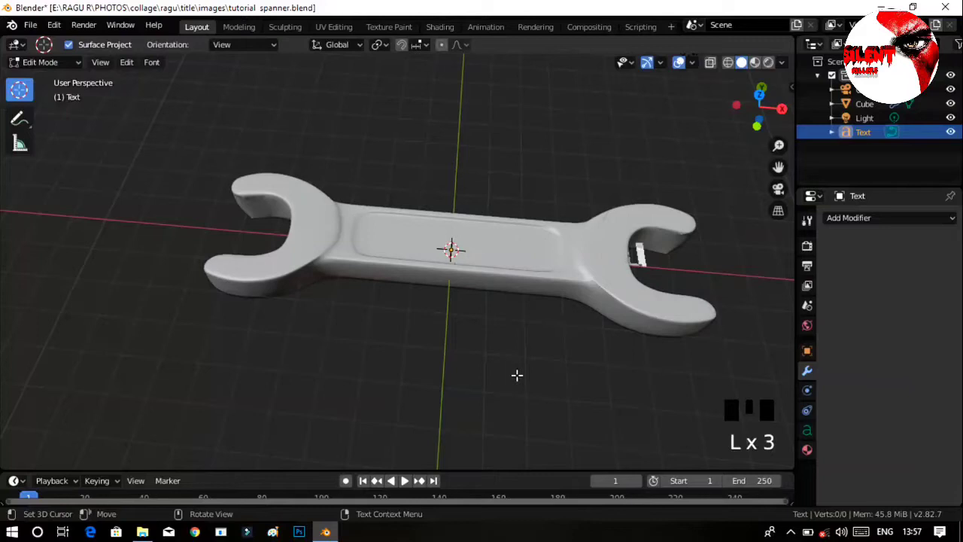
Finish the 'SILENT KILLERS' text and move it onto the spanner handle
key("Tab")
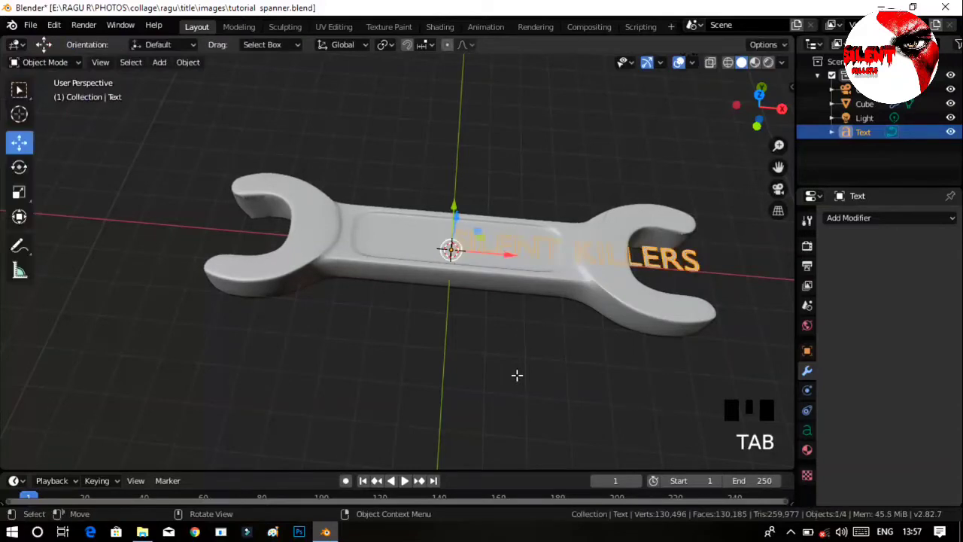
left_click(502, 260)
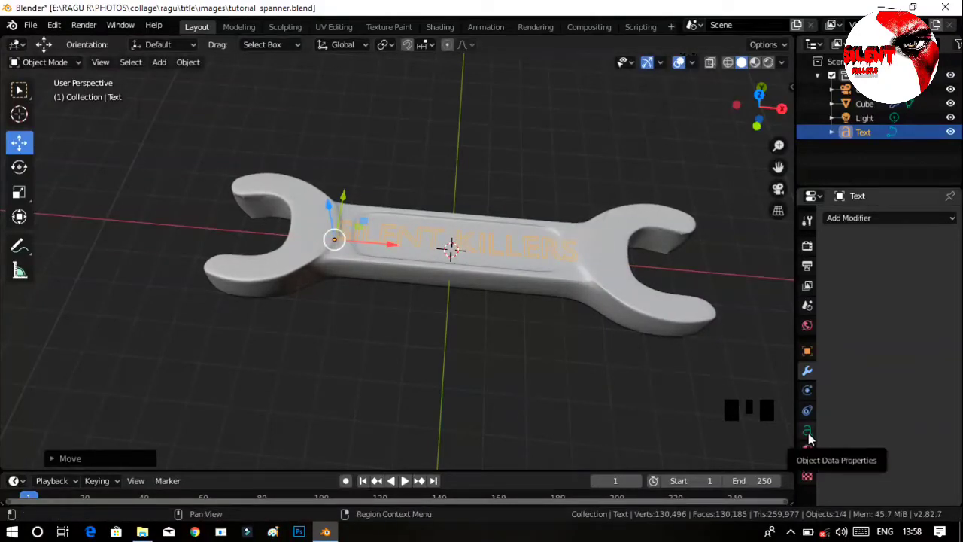
left_click_drag(558, 344, 340, 201)
left_click(340, 201)
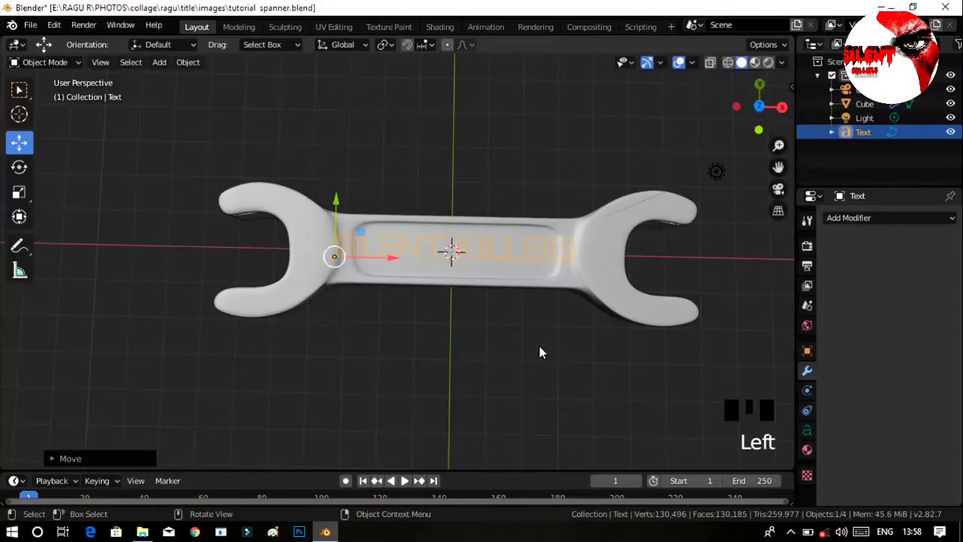
Scale the text down to fit the length of the handle recess
key("s")
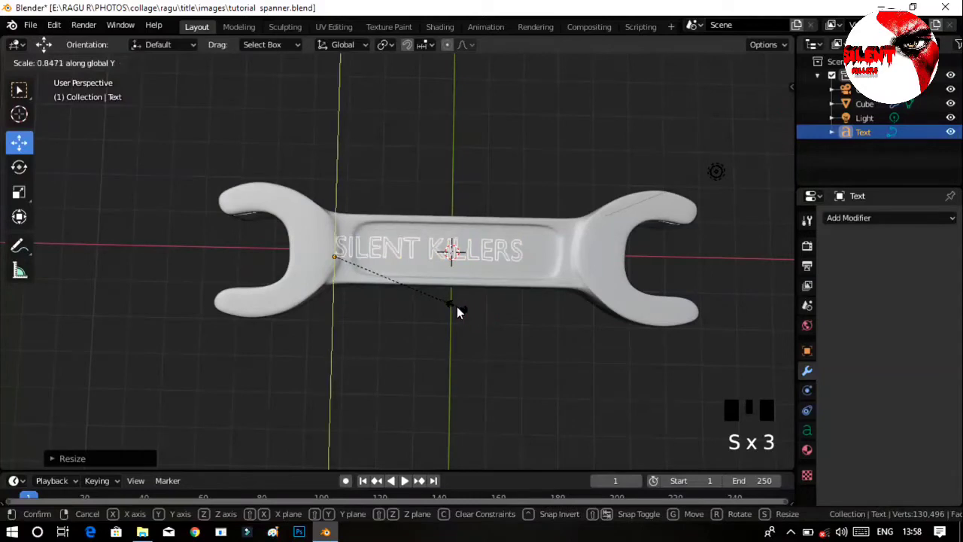
left_click(401, 262)
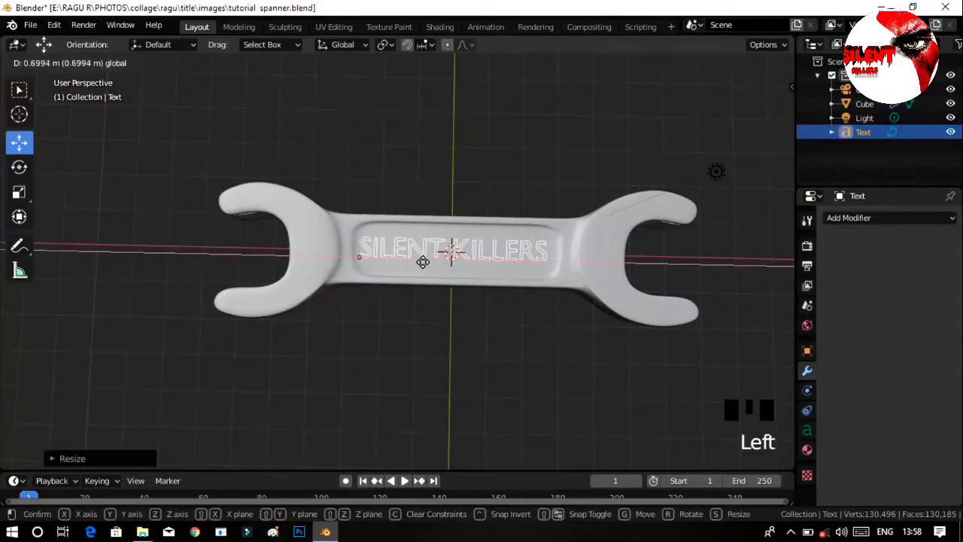
left_click_drag(522, 288, 808, 428)
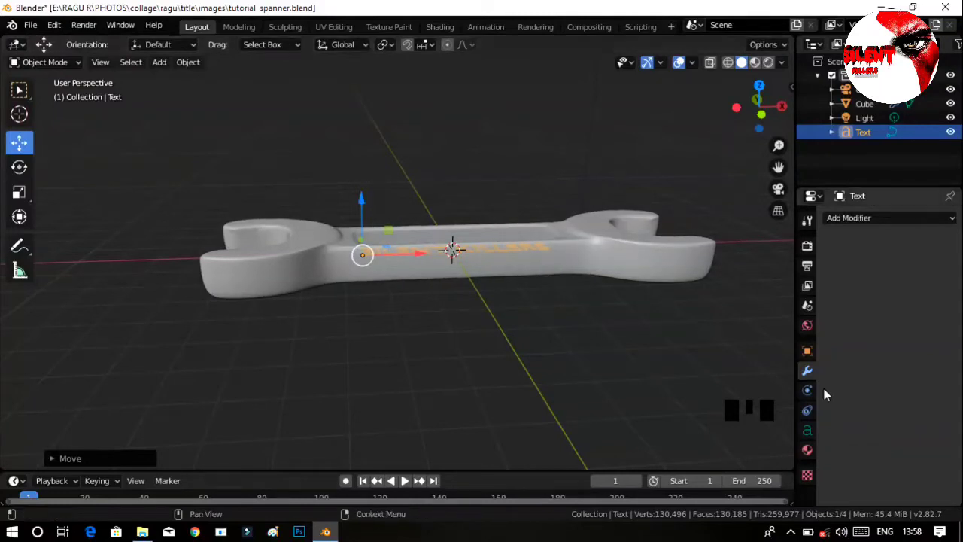
Show the text's Object Data properties and reach the Geometry settings
left_click(813, 438)
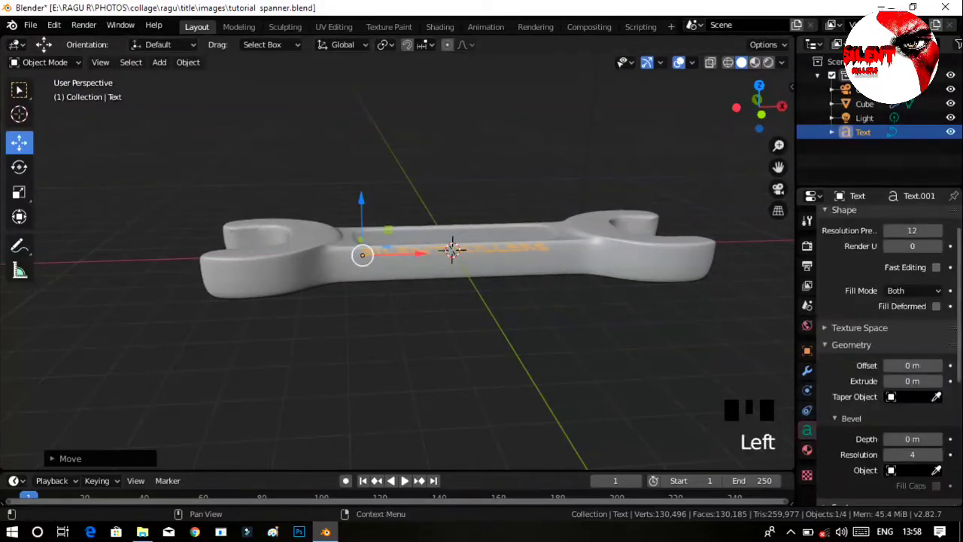
left_click_drag(452, 246, 837, 246)
left_click_drag(837, 246, 868, 257)
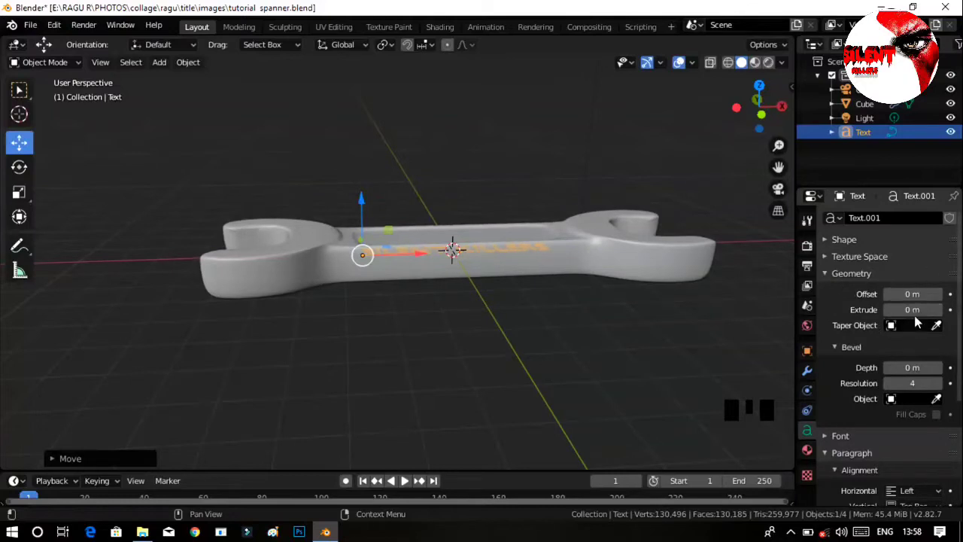
left_click(853, 279)
left_click_drag(847, 281, 873, 305)
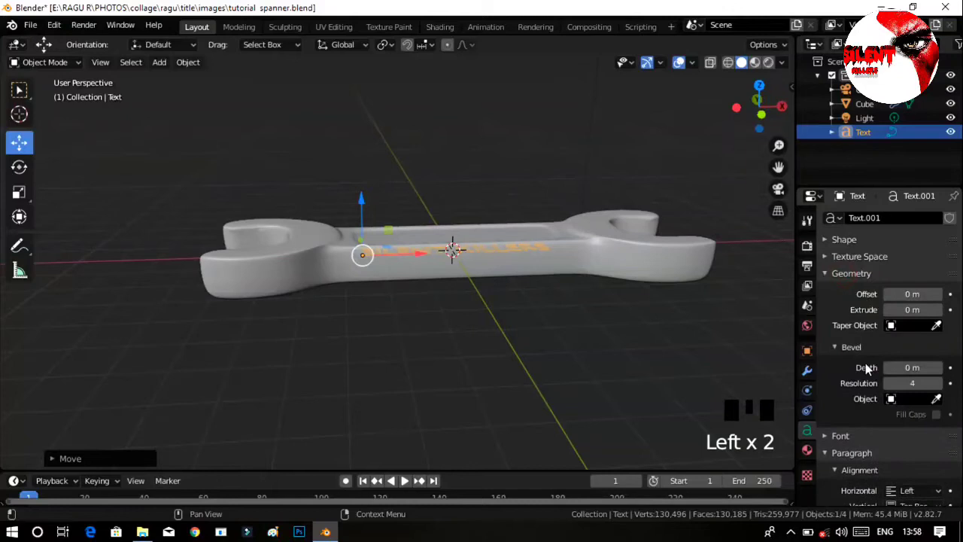
left_click_drag(845, 276, 878, 299)
left_click(845, 297)
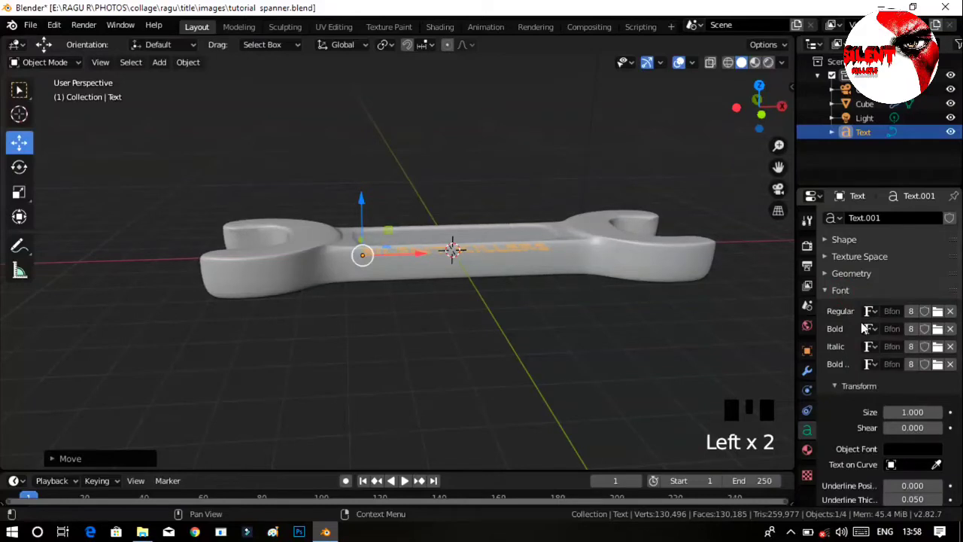
left_click(847, 292)
left_click(850, 280)
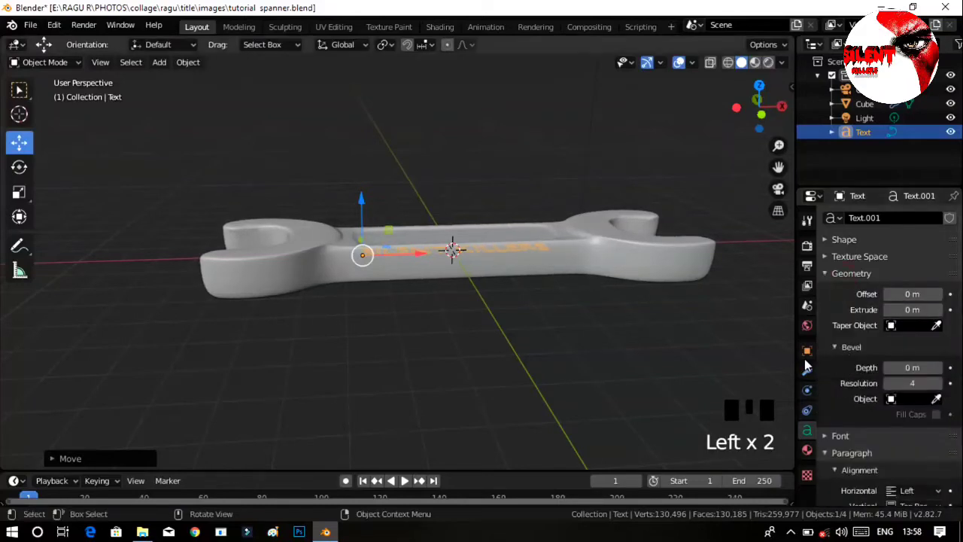
Extrude the letters 0.27 m to give them solid thickness
left_click_drag(567, 359, 939, 316)
left_click(939, 316)
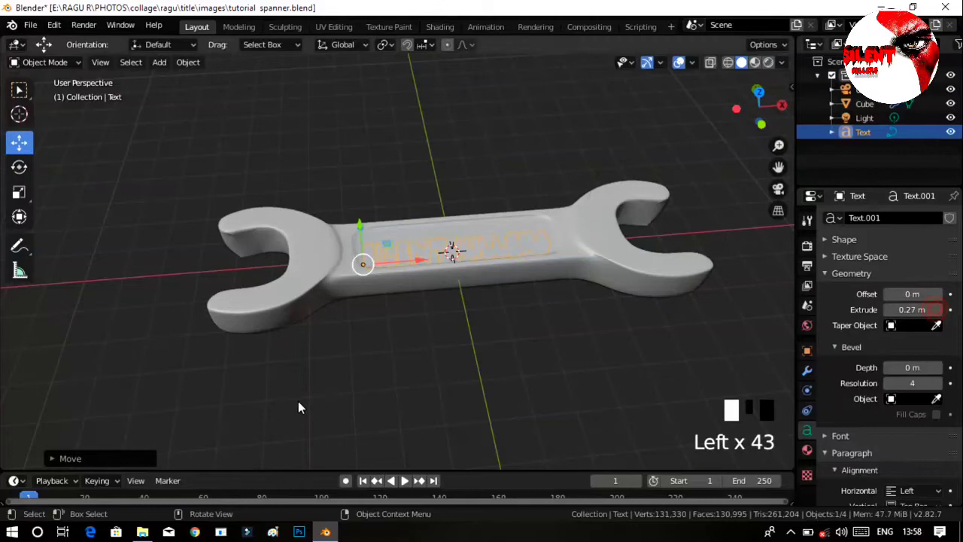
left_click_drag(317, 355, 365, 206)
Lower the lettering vertically so it sinks into the handle's recessed panel
left_click(366, 206)
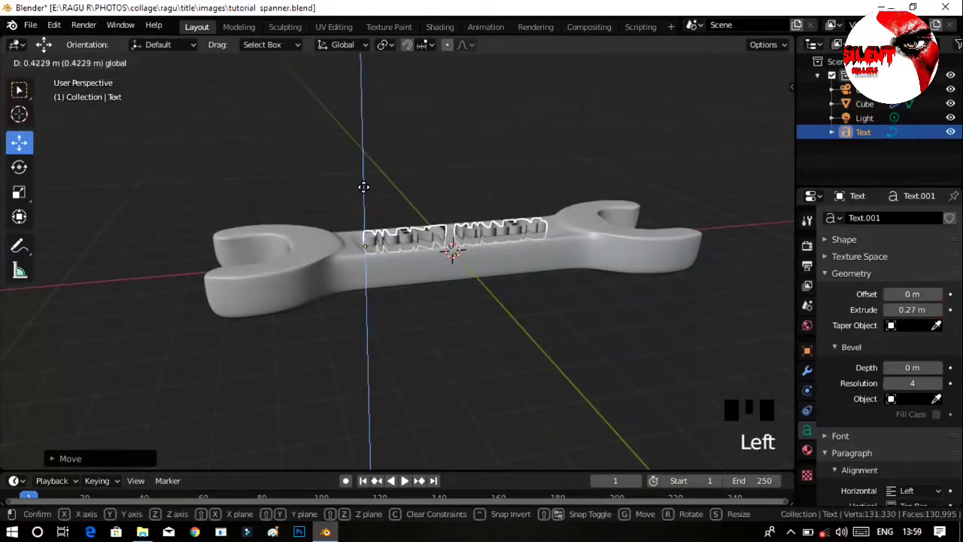
left_click(544, 248)
left_click_drag(530, 305, 492, 254)
left_click(492, 254)
left_click_drag(453, 322, 368, 207)
left_click(368, 207)
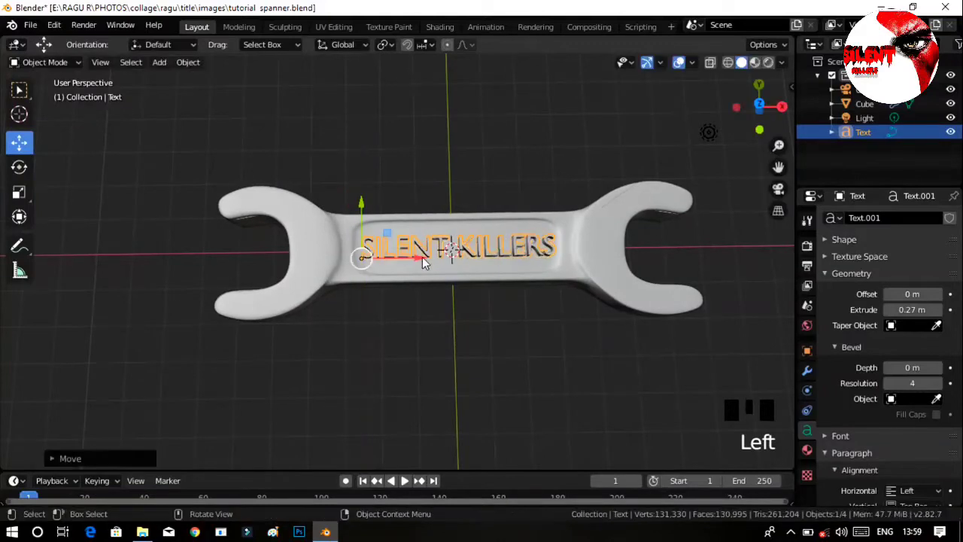
left_click(422, 262)
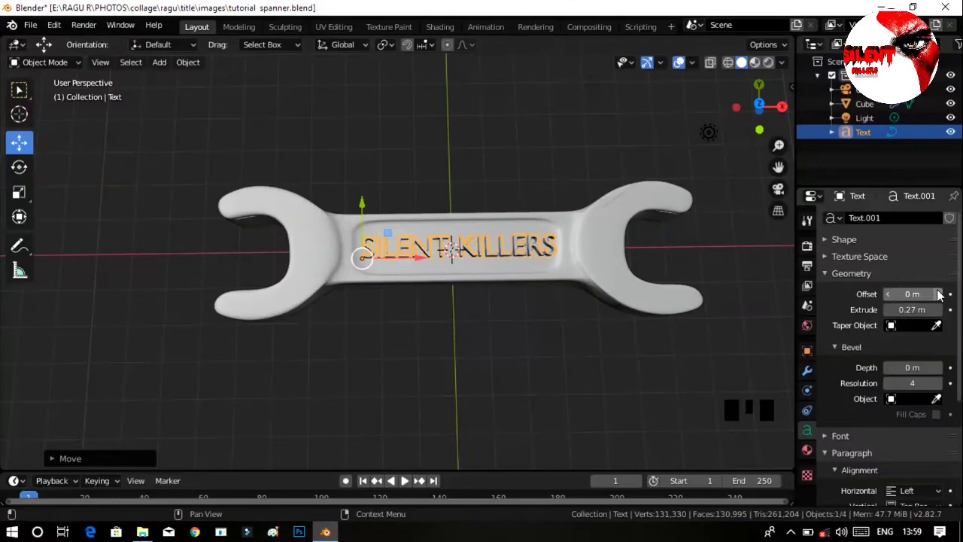
Trim the lettering's extrusion from 0.27 m to 0.2 m and check it on the handle
left_click_drag(941, 296, 567, 354)
left_click_drag(543, 365, 543, 389)
left_click_drag(524, 374, 406, 242)
left_click(406, 242)
left_click(350, 218)
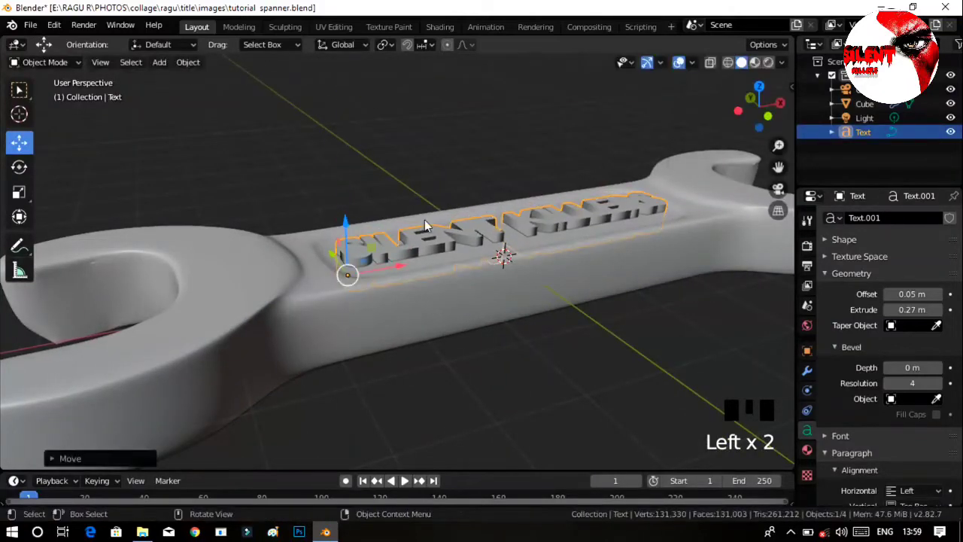
left_click(893, 316)
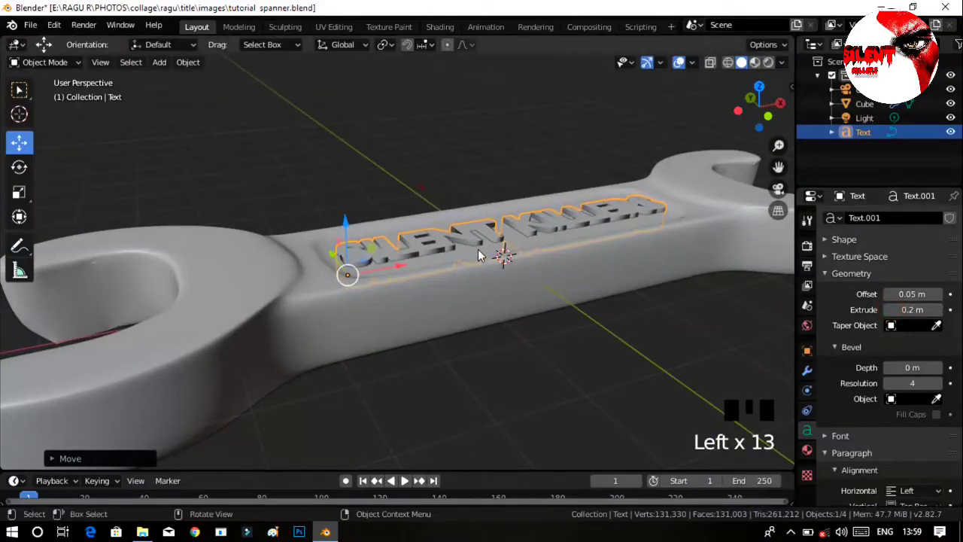
left_click_drag(525, 356, 505, 301)
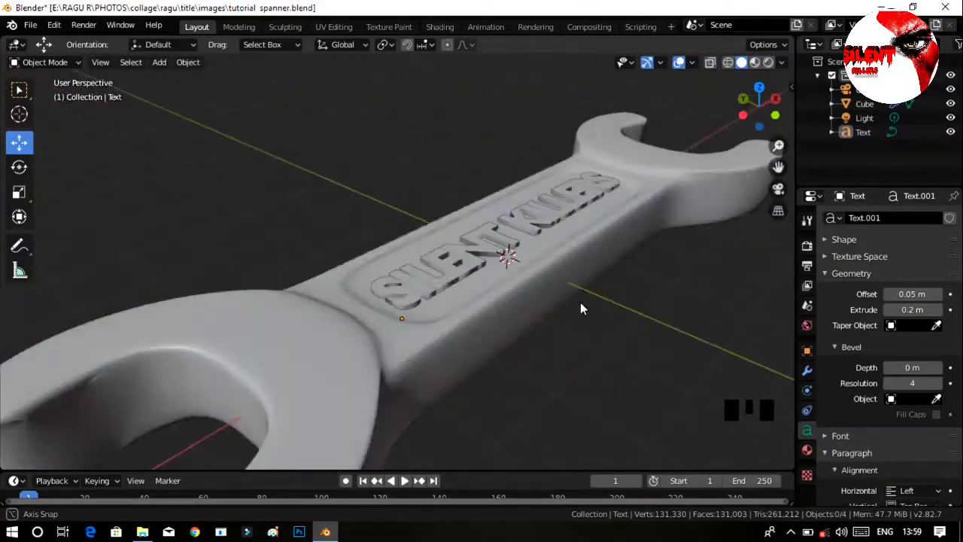
left_click_drag(517, 298, 652, 346)
Scale the lettering to about 0.93 and reposition it within the handle panel
key("s")
left_click(532, 292)
left_click_drag(559, 240, 568, 259)
key("s")
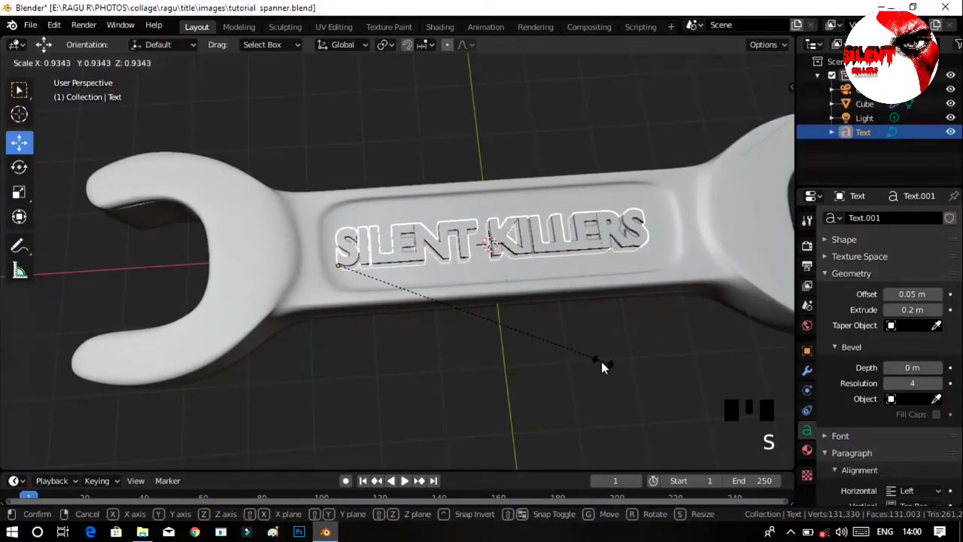
left_click_drag(402, 263, 434, 233)
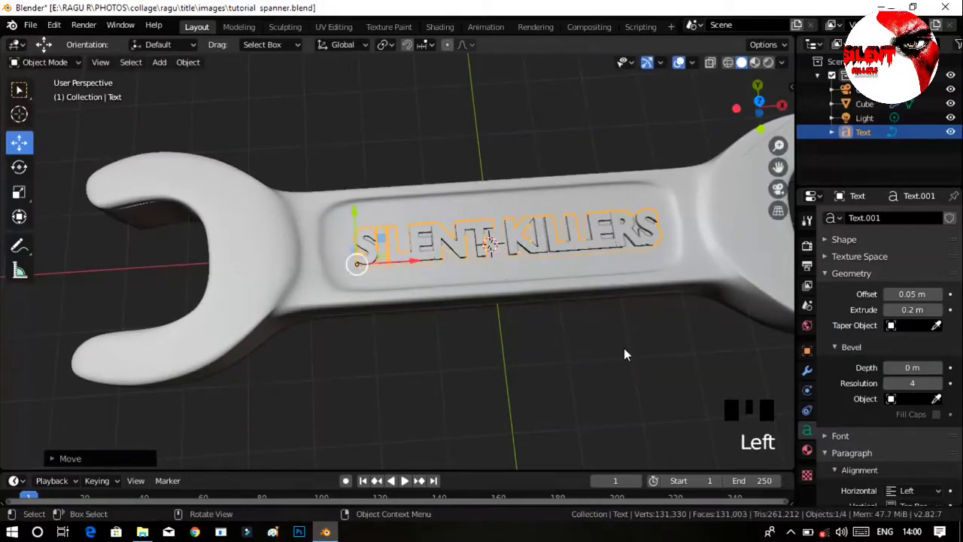
left_click(651, 358)
Toggle the lettering's visibility and inspect the engraved look from several angles
left_click_drag(536, 328, 577, 253)
left_click(576, 253)
left_click(417, 250)
left_click(541, 331)
left_click_drag(580, 343, 464, 275)
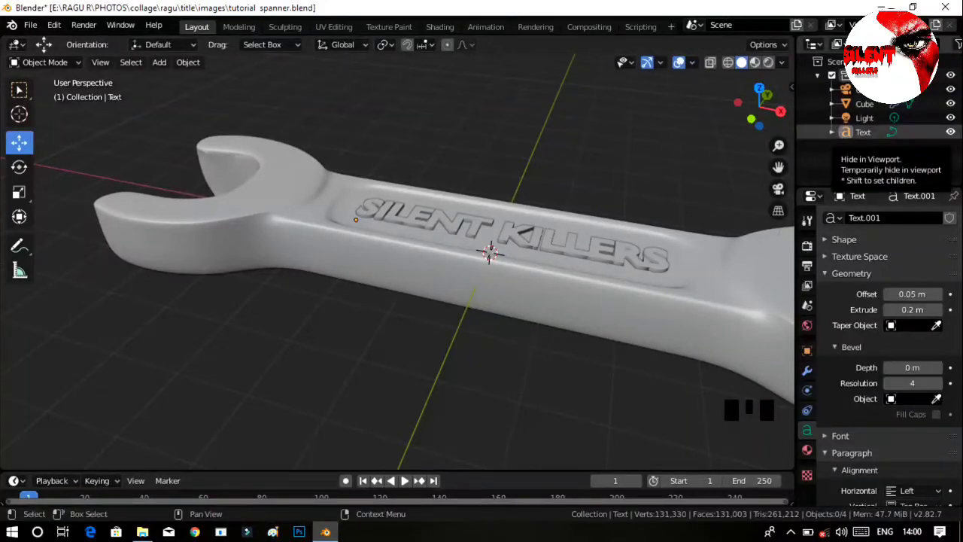
left_click_drag(569, 225, 624, 262)
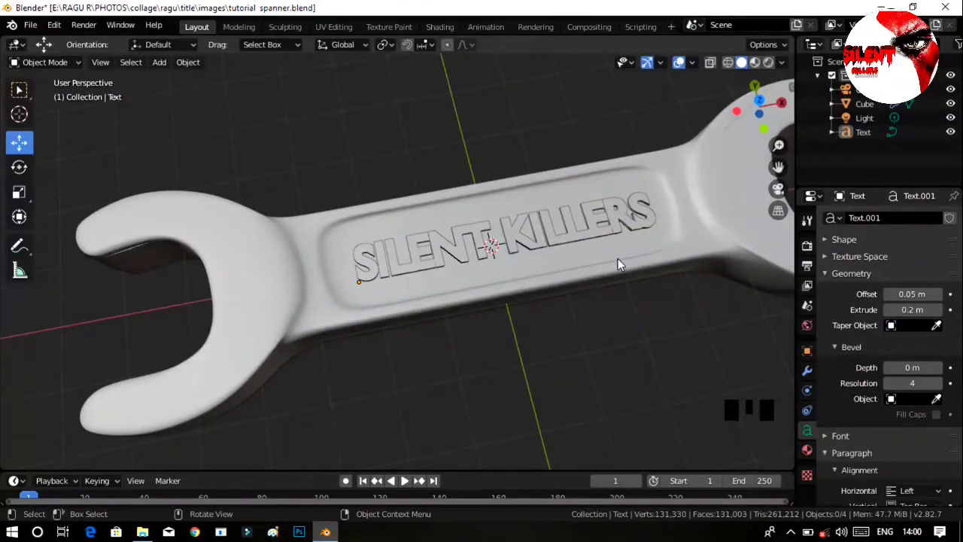
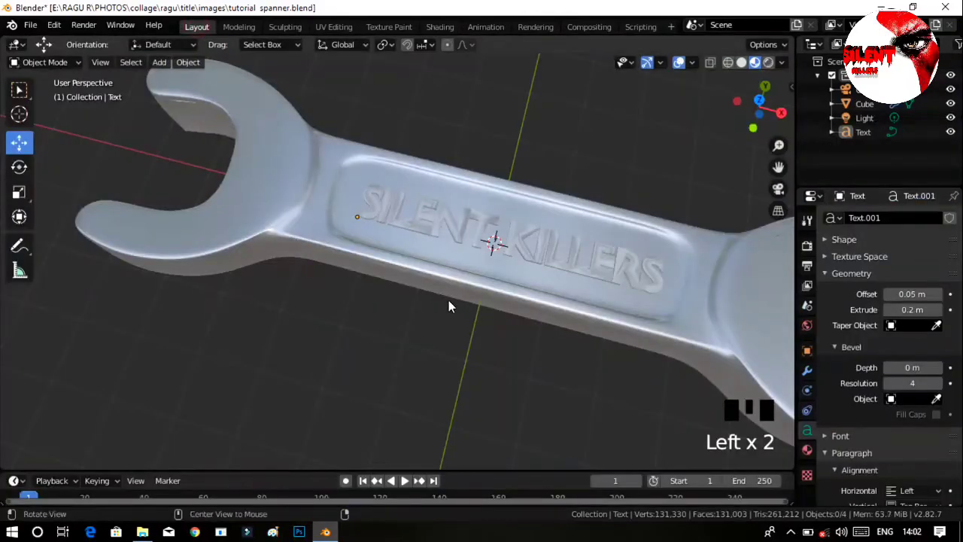
Orbit around the shaded spanner to view the engraved handle from above
left_click_drag(462, 339, 517, 301)
left_click_drag(447, 301, 534, 348)
key("Tab")
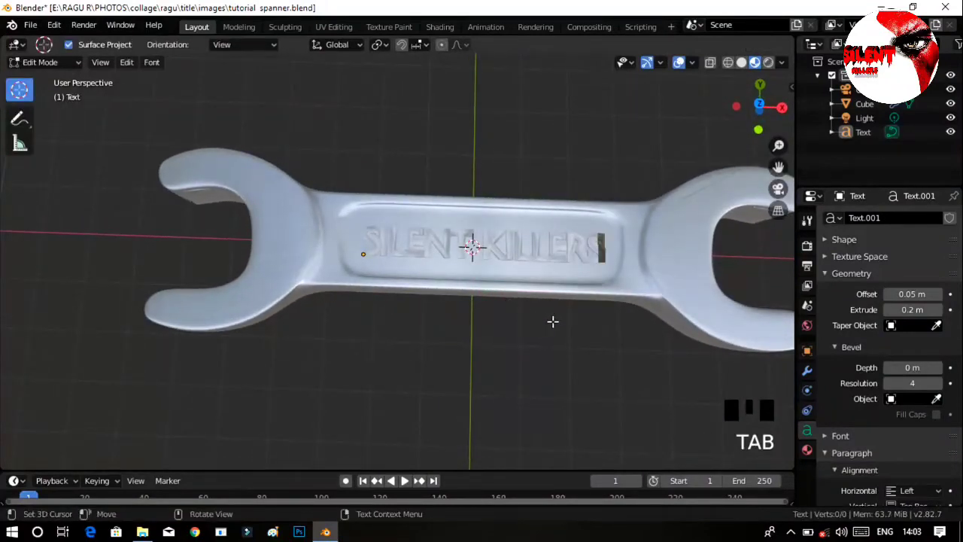
key("BackSpace")
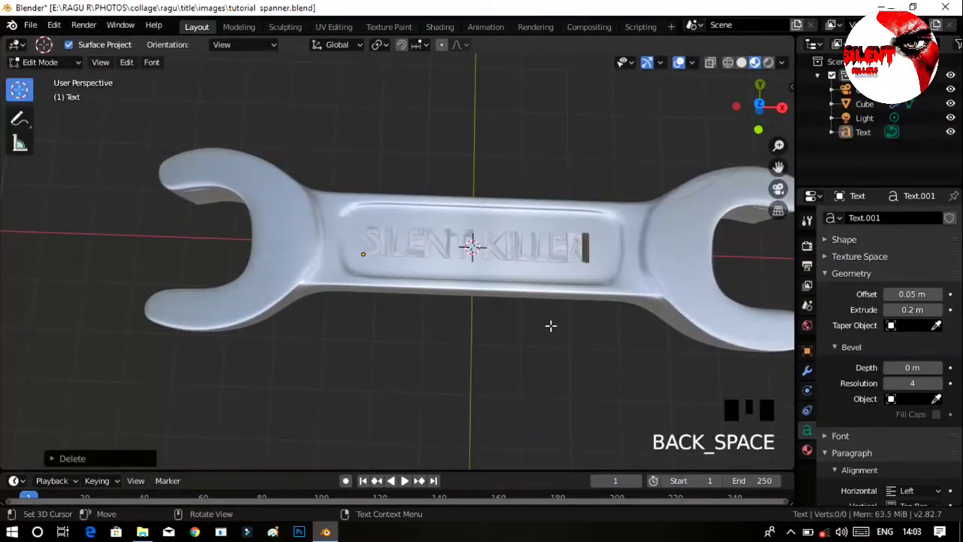
key("s")
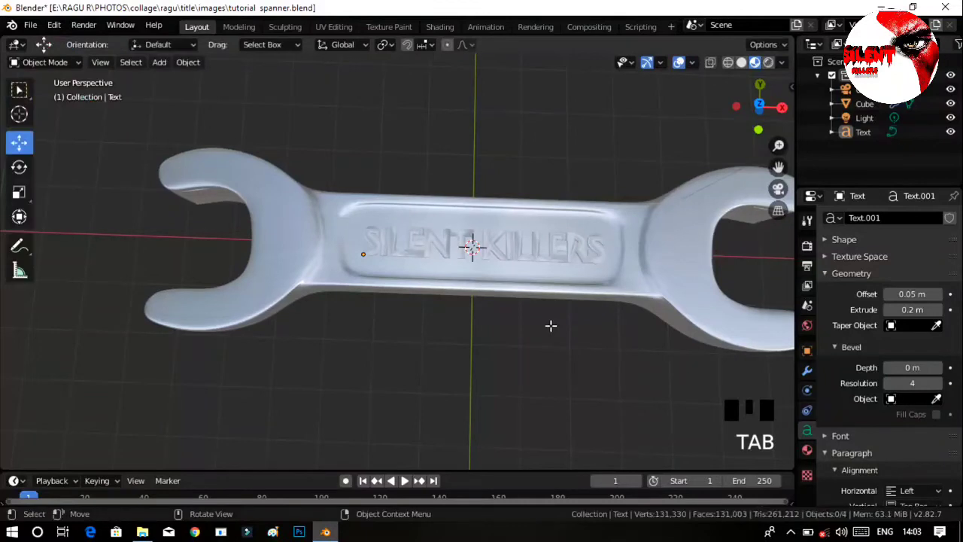
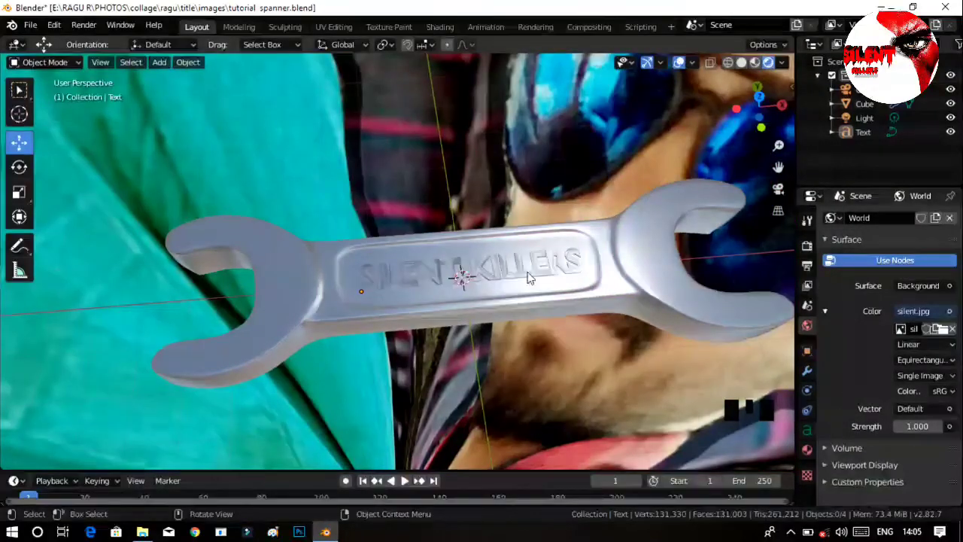
Review the silent.jpg world background behind the spanner in the properties panel
left_click_drag(808, 442, 880, 378)
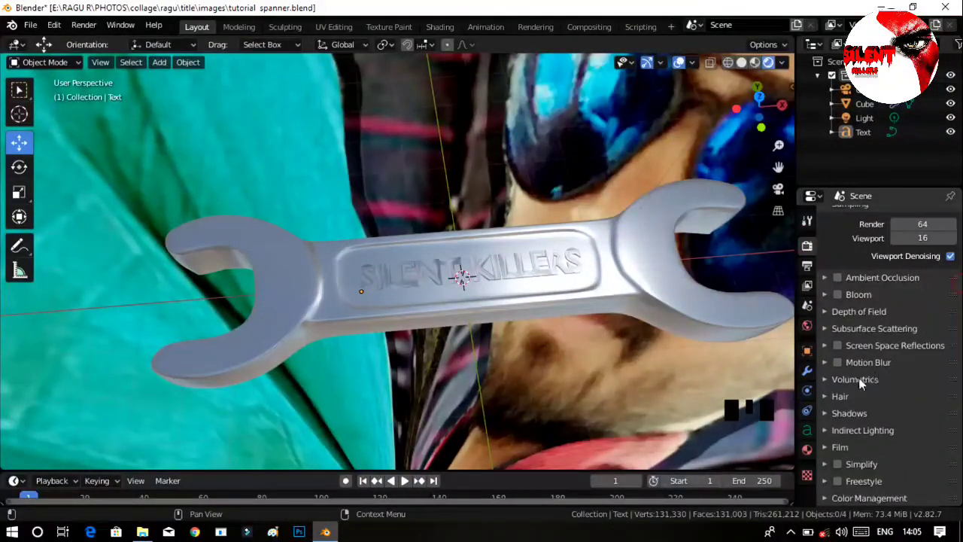
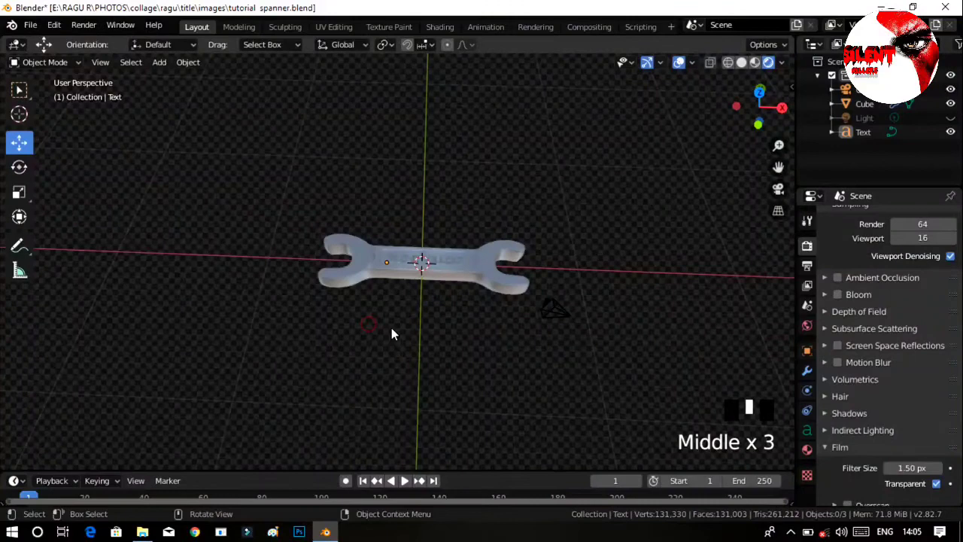
Add a Plane and scale it up as a large ground under the spanner
key("shift+a")
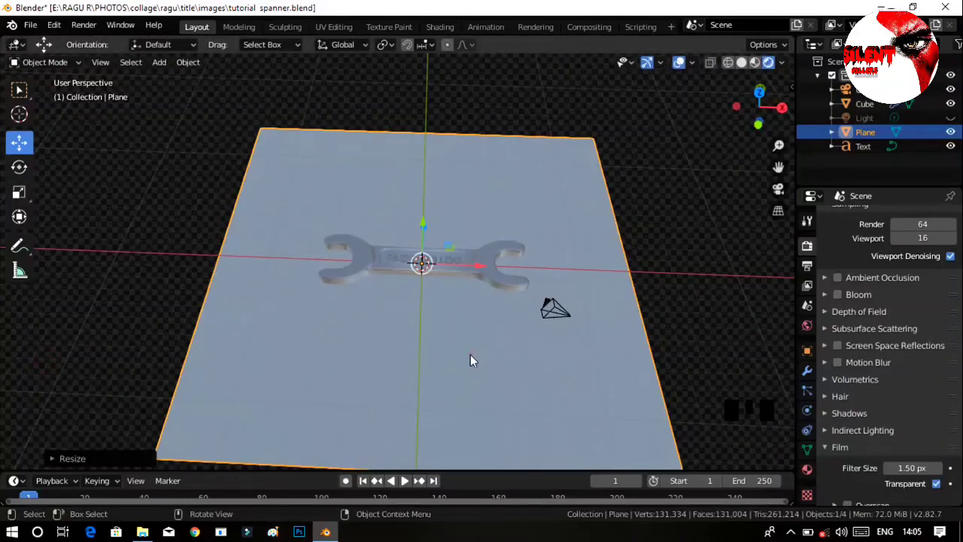
left_click_drag(483, 321, 591, 243)
left_click_drag(591, 242, 558, 255)
left_click_drag(508, 327, 460, 272)
Rotate the spanner lengthwise on the plane, then undo the off-centre move
left_click(459, 272)
left_click(455, 258)
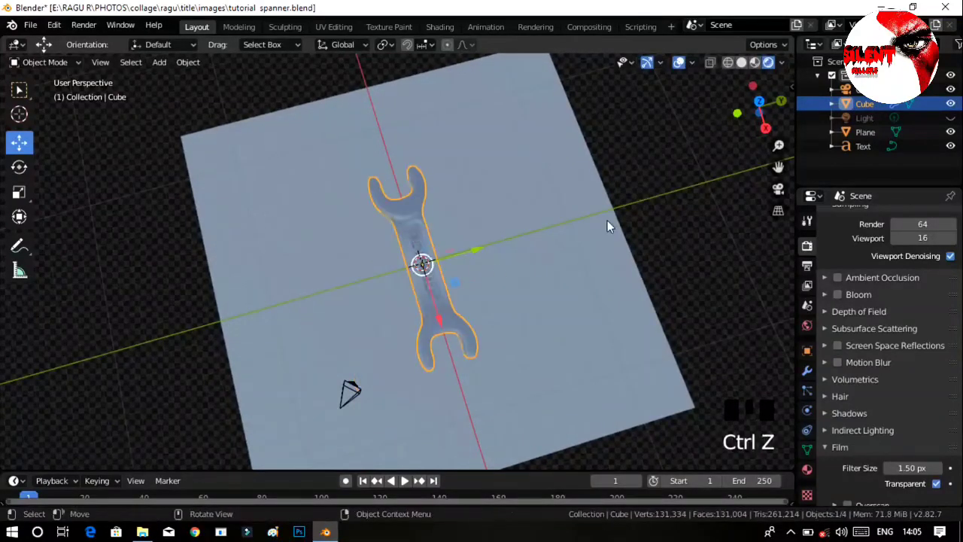
key("ctrl+z")
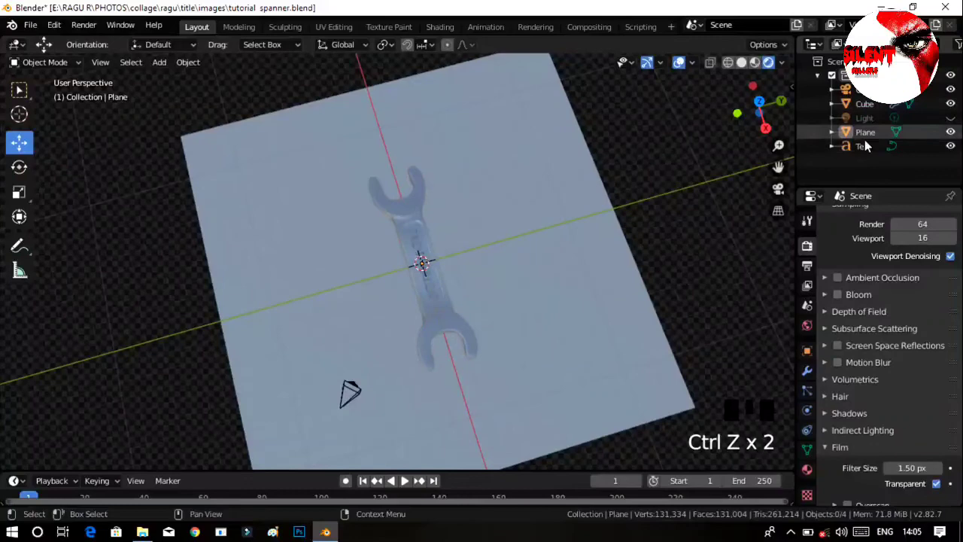